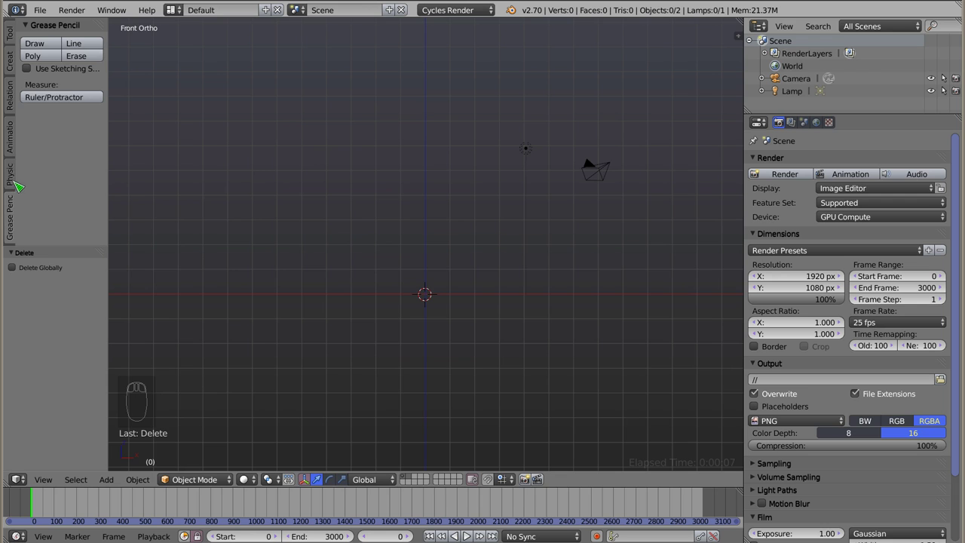
- Show the Rigid Body Tools panel from the Tool Shelf's Physics tab
{"action": "left_click_drag", "start_coordinate": [15, 186], "coordinate": [233, 193]}
{"action": "left_click_drag", "start_coordinate": [34, 28], "coordinate": [39, 210]}
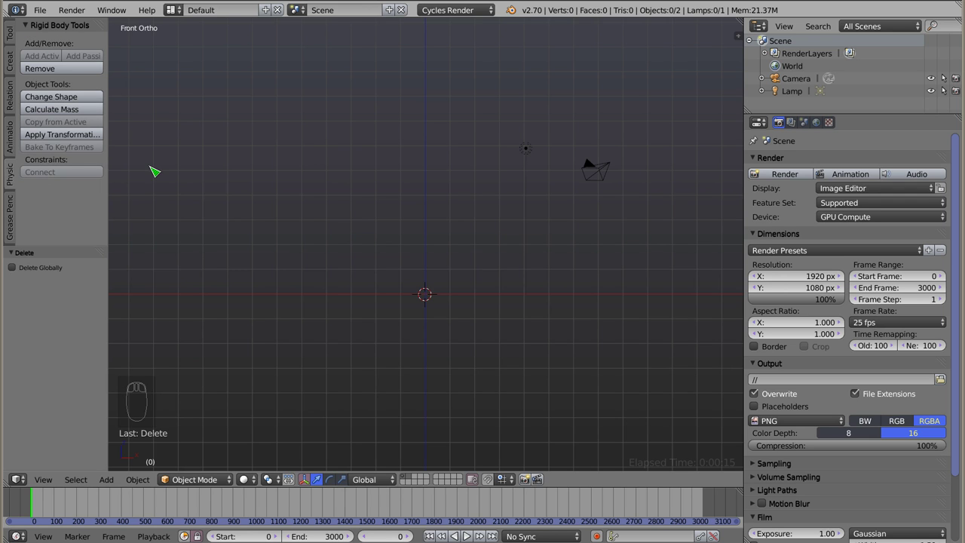
- Add a cube, raise it along Z above the grid, and make it an active rigid body
{"action": "key", "text": "shift+a"}
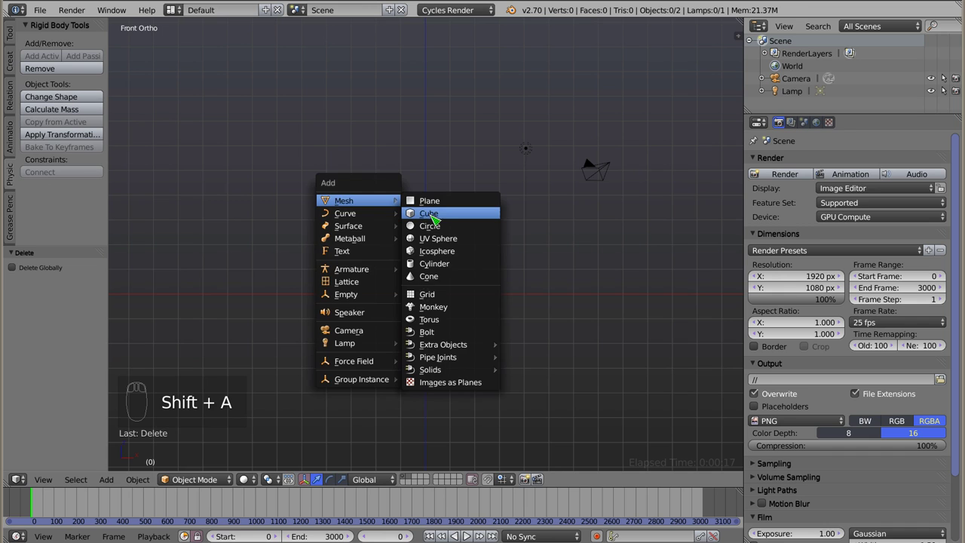
{"action": "left_click_drag", "start_coordinate": [430, 285], "coordinate": [450, 201]}
{"action": "left_click_drag", "start_coordinate": [446, 220], "coordinate": [450, 258]}
{"action": "left_click_drag", "start_coordinate": [500, 304], "coordinate": [408, 170]}
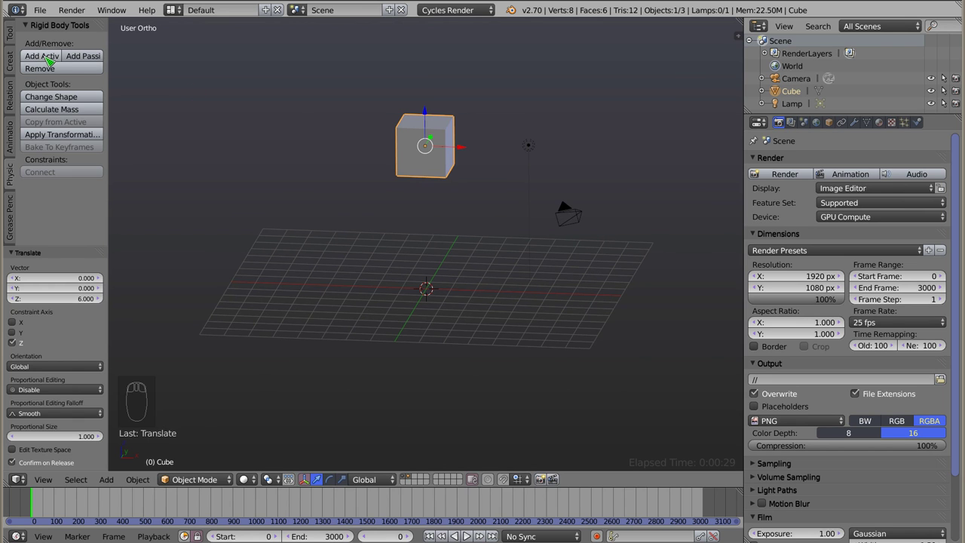
{"action": "left_click_drag", "start_coordinate": [49, 60], "coordinate": [47, 62]}
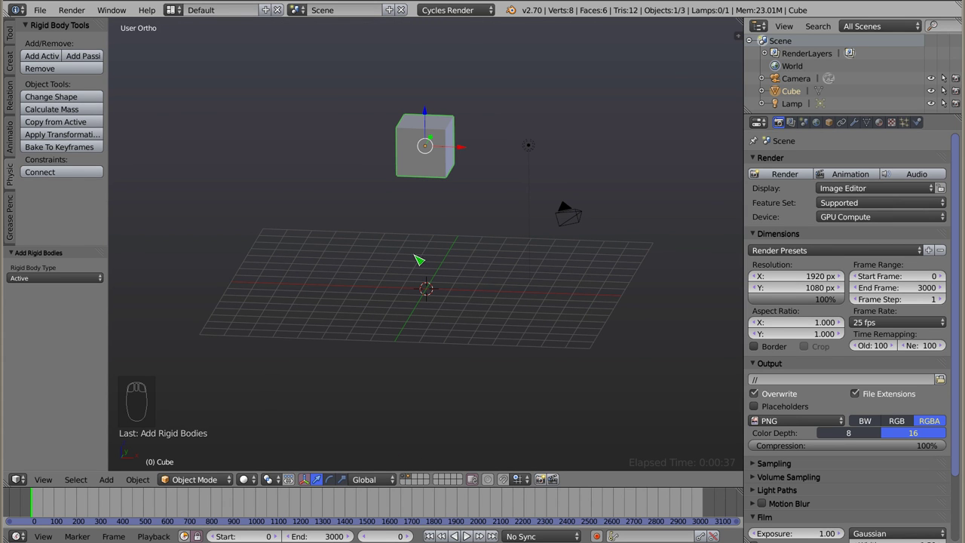
- Play the animation and orbit around the scene to watch the cube fall
{"action": "key", "text": "alt+a"}
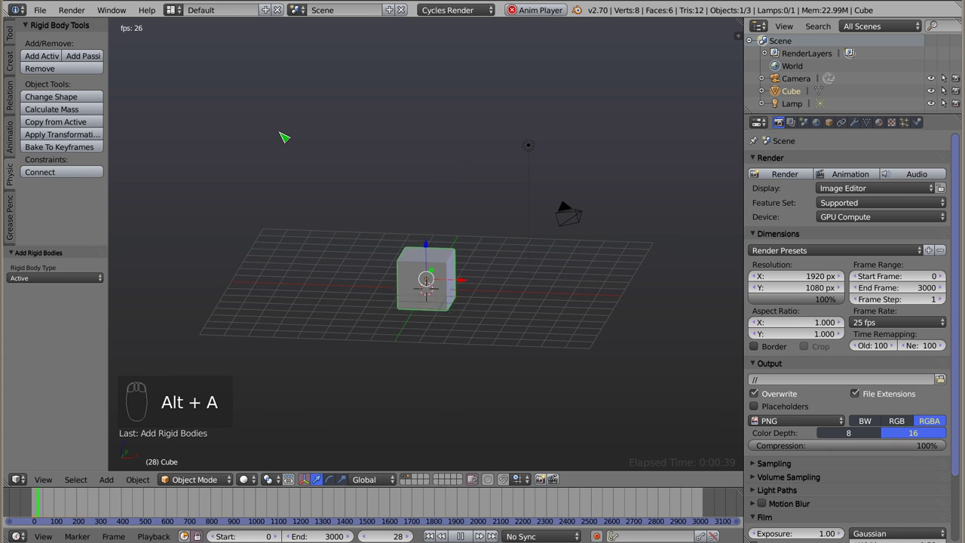
{"action": "left_click_drag", "start_coordinate": [399, 175], "coordinate": [456, 167]}
{"action": "scroll", "scroll_direction": "down", "scroll_amount": 3}
{"action": "left_click_drag", "start_coordinate": [465, 234], "coordinate": [415, 251]}
{"action": "scroll", "scroll_direction": "down", "scroll_amount": 3}
{"action": "middle_click", "coordinate": [415, 252]}
{"action": "scroll", "scroll_direction": "up", "scroll_amount": 3}
{"action": "key", "text": "Escape"}
{"action": "middle_click", "coordinate": [406, 220]}
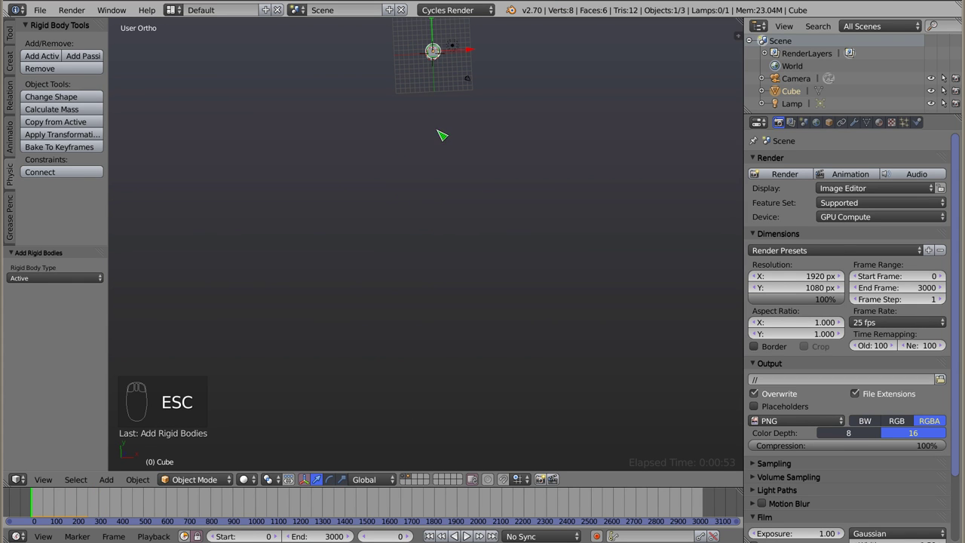
{"action": "left_click_drag", "start_coordinate": [420, 151], "coordinate": [425, 210]}
- Switch to front view, rewind to the first frame, and show the Scene properties
{"action": "key", "text": "KP_1"}
{"action": "key", "text": "KP_Decimal"}
{"action": "scroll", "scroll_direction": "up", "scroll_amount": 3}
{"action": "left_click_drag", "start_coordinate": [460, 230], "coordinate": [447, 112]}
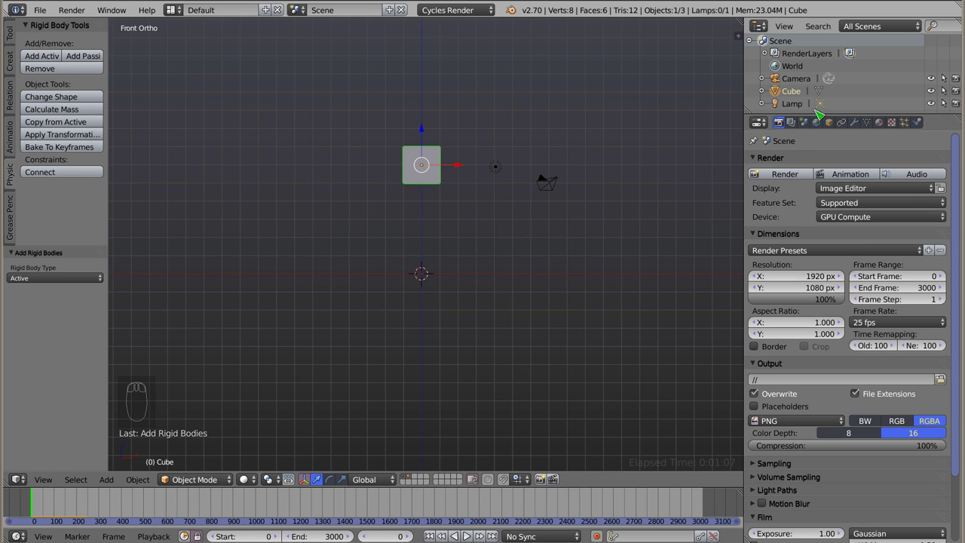
- Show the Rigid Body World and cache settings and add a second cube at the centre
{"action": "left_click_drag", "start_coordinate": [809, 130], "coordinate": [823, 314]}
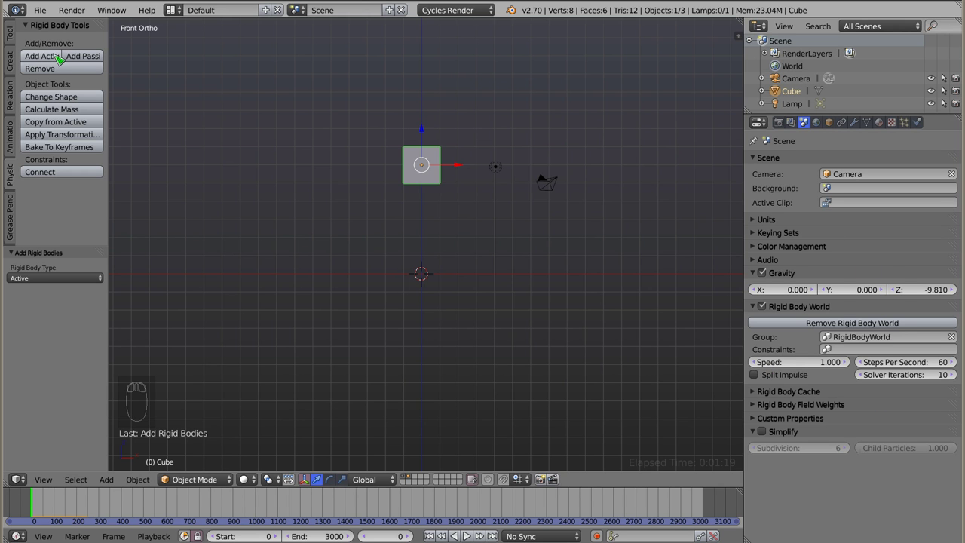
{"action": "key", "text": "shift+a"}
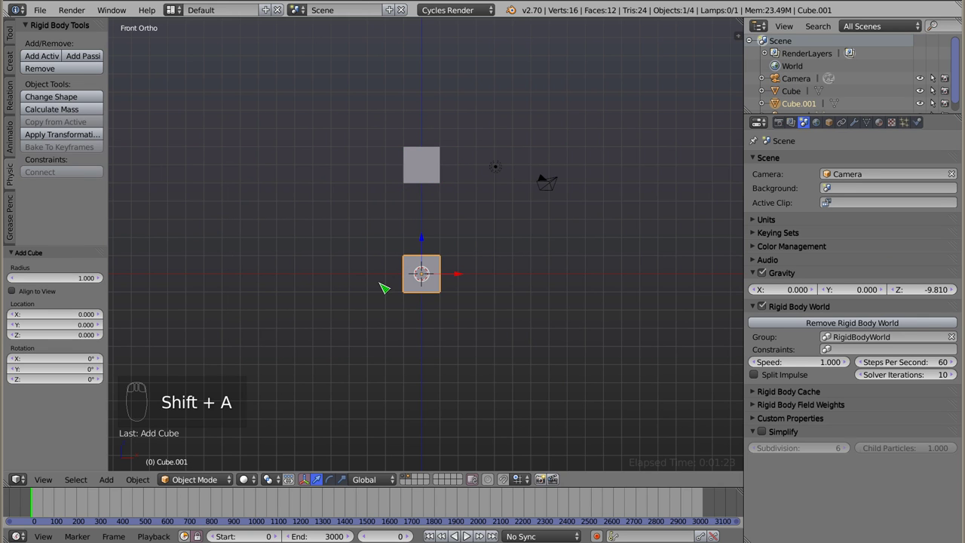
{"action": "left_click_drag", "start_coordinate": [757, 392], "coordinate": [838, 427]}
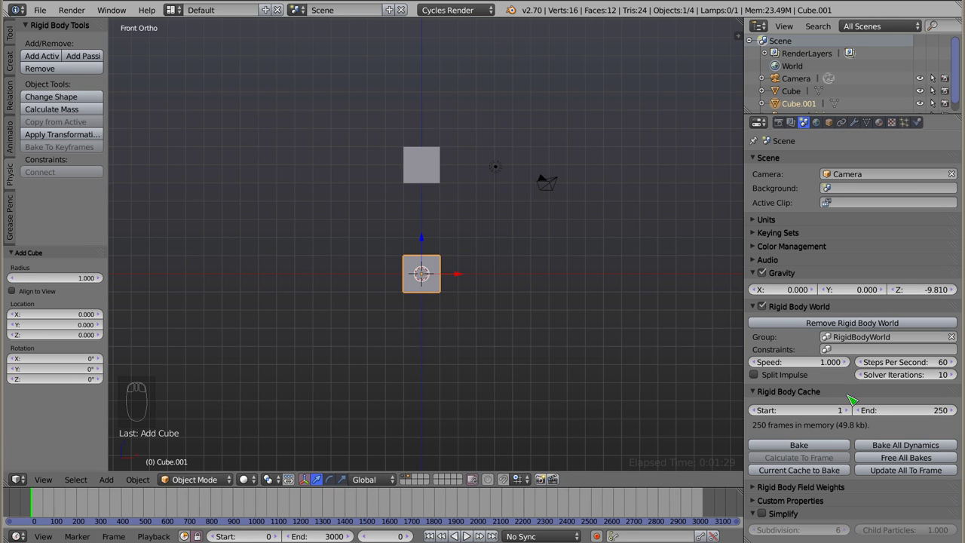
- Remove rigid body physics from the upper cube and test playback so it stays put
{"action": "right_click", "coordinate": [429, 165]}
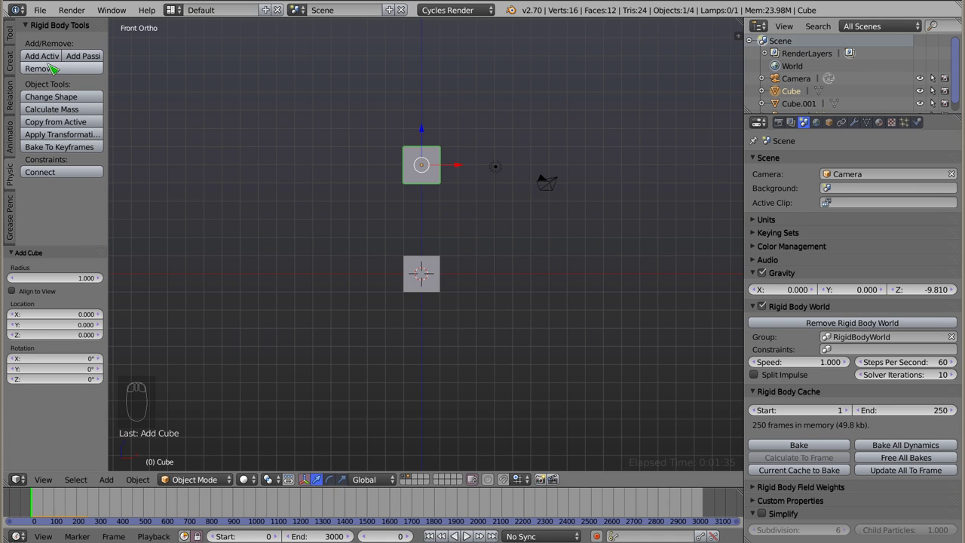
{"action": "left_click_drag", "start_coordinate": [72, 78], "coordinate": [874, 373]}
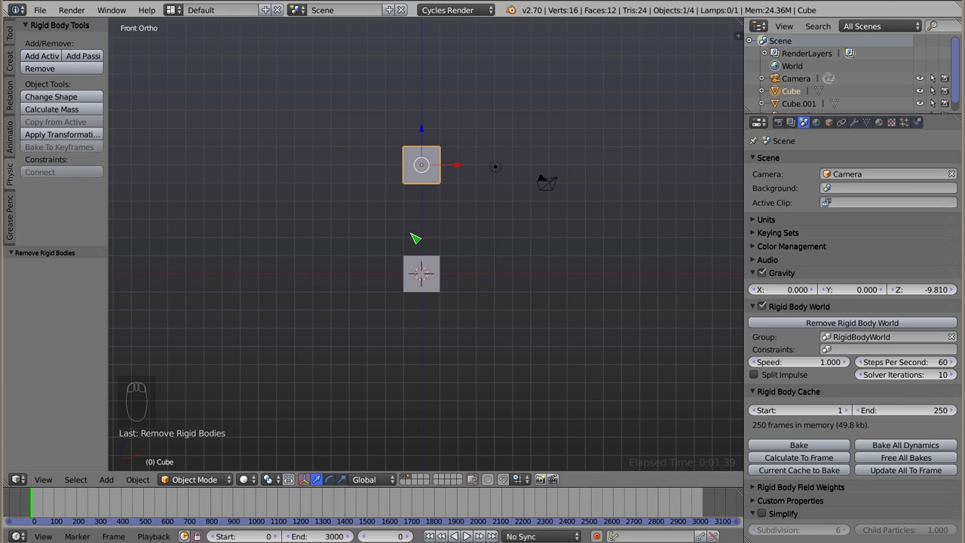
{"action": "key", "text": "alt+a"}
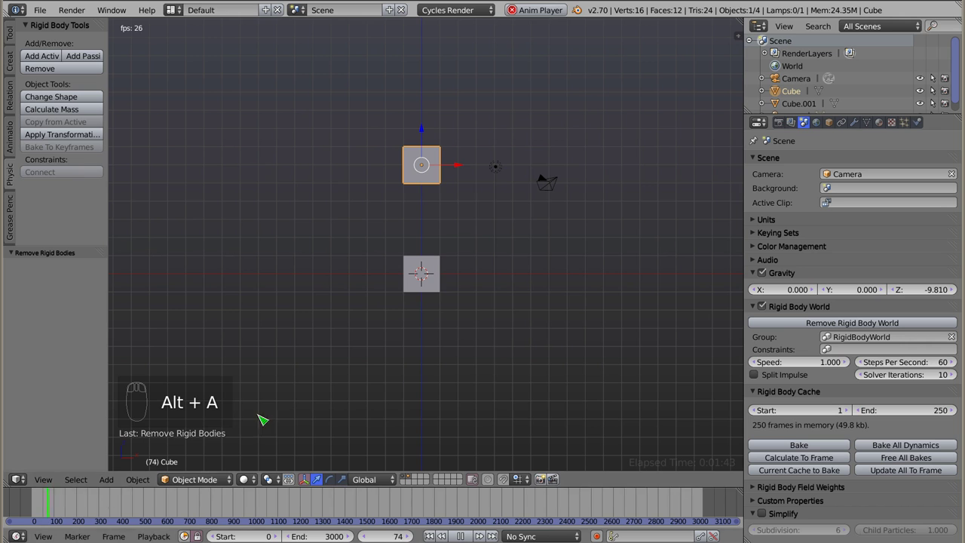
{"action": "key", "text": "Escape"}
{"action": "right_click", "coordinate": [427, 278]}
- Delete the lower cube and add a plane scaled up into a wide floor
{"action": "key", "text": "x"}
{"action": "key", "text": "shift+a"}
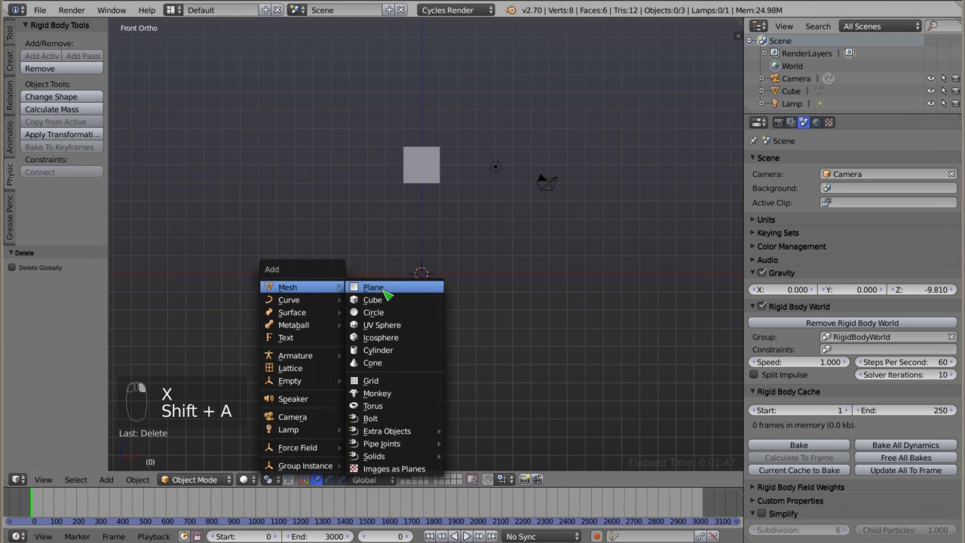
{"action": "key", "text": "s"}
{"action": "left_click_drag", "start_coordinate": [436, 263], "coordinate": [407, 265]}
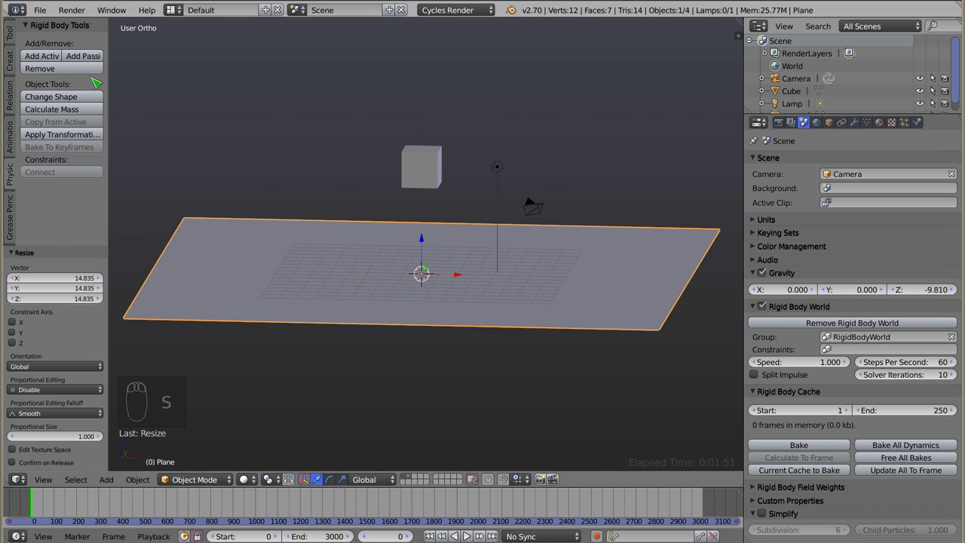
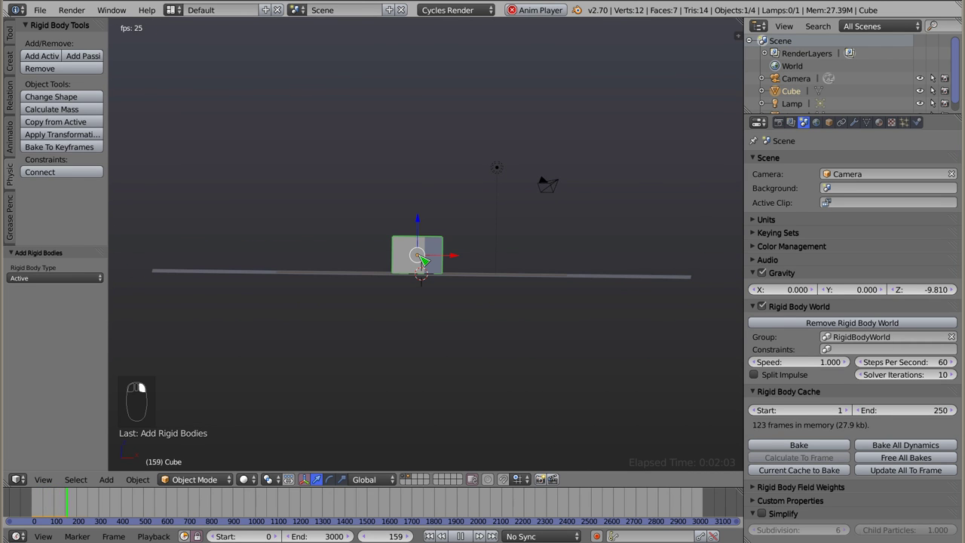
- Duplicate the cube several times, moving each copy to a new spot above the floor
{"action": "right_click", "coordinate": [423, 259]}
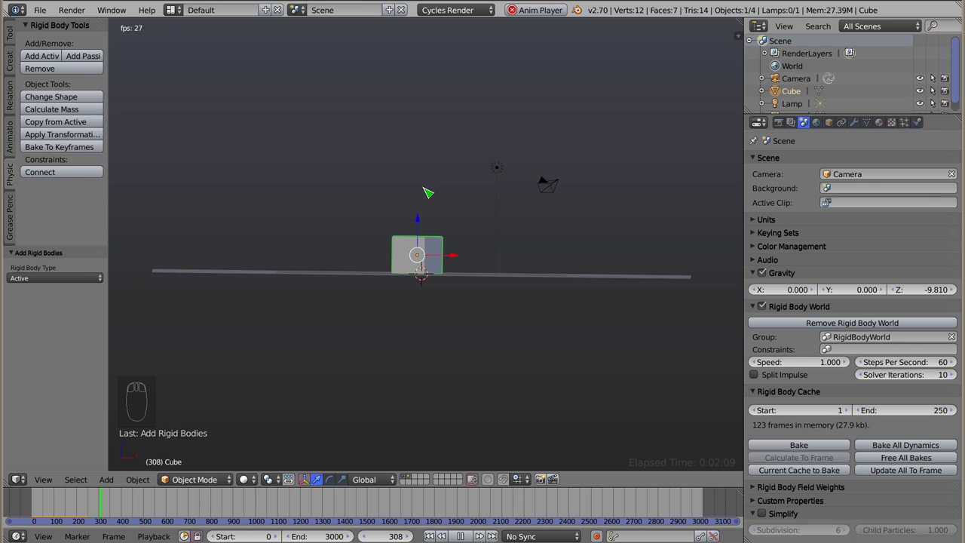
{"action": "left_click_drag", "start_coordinate": [296, 283], "coordinate": [424, 288]}
{"action": "key", "text": "g"}
{"action": "key", "text": "Escape"}
{"action": "key", "text": "shift+d"}
{"action": "key", "text": "shift+d"}
{"action": "key", "text": "shift+d"}
{"action": "left_click_drag", "start_coordinate": [343, 136], "coordinate": [321, 87]}
{"action": "key", "text": "shift+d"}
{"action": "key", "text": "shift+d"}
{"action": "left_click_drag", "start_coordinate": [440, 93], "coordinate": [659, 222]}
- Make the remaining copies up to seven cubes at different heights and play the fall
{"action": "key", "text": "shift+d"}
{"action": "key", "text": "alt+a"}
{"action": "left_click_drag", "start_coordinate": [442, 201], "coordinate": [438, 101]}
{"action": "key", "text": "Escape"}
{"action": "left_click_drag", "start_coordinate": [449, 50], "coordinate": [428, 259]}
{"action": "key", "text": "g"}
{"action": "key", "text": "g"}
{"action": "left_click_drag", "start_coordinate": [428, 242], "coordinate": [443, 211]}
{"action": "key", "text": "alt+a"}
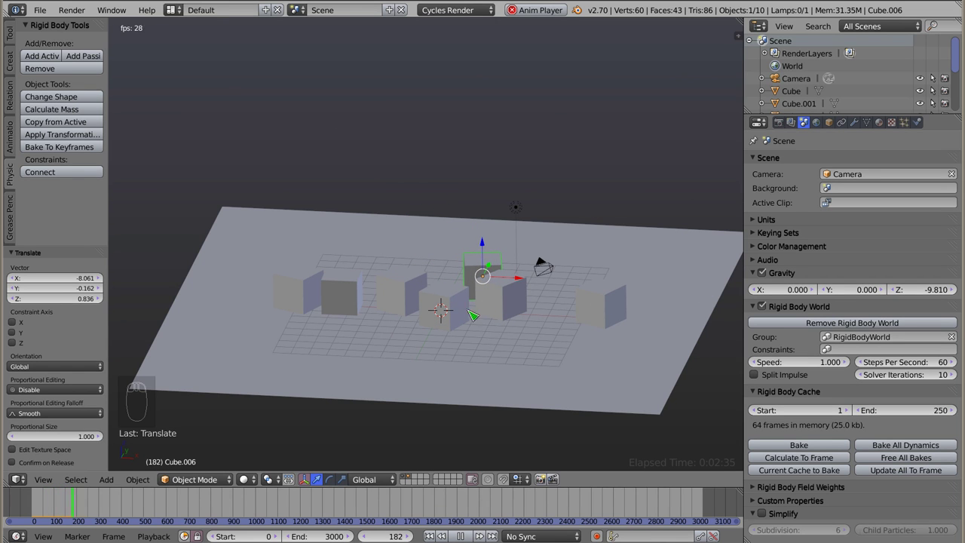
{"action": "left_click_drag", "start_coordinate": [429, 263], "coordinate": [432, 214]}
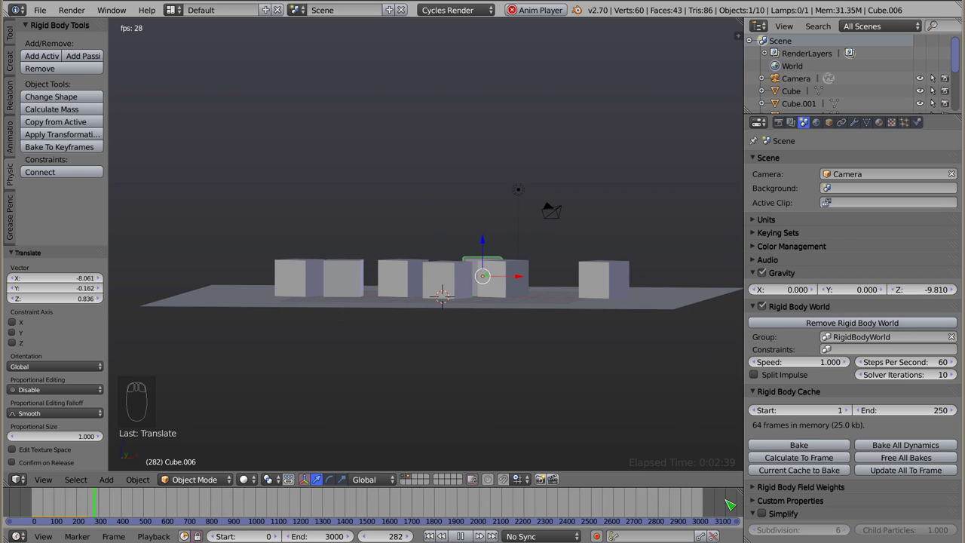
- Set the rigid body cache end frame to 300
{"action": "key", "text": "Escape"}
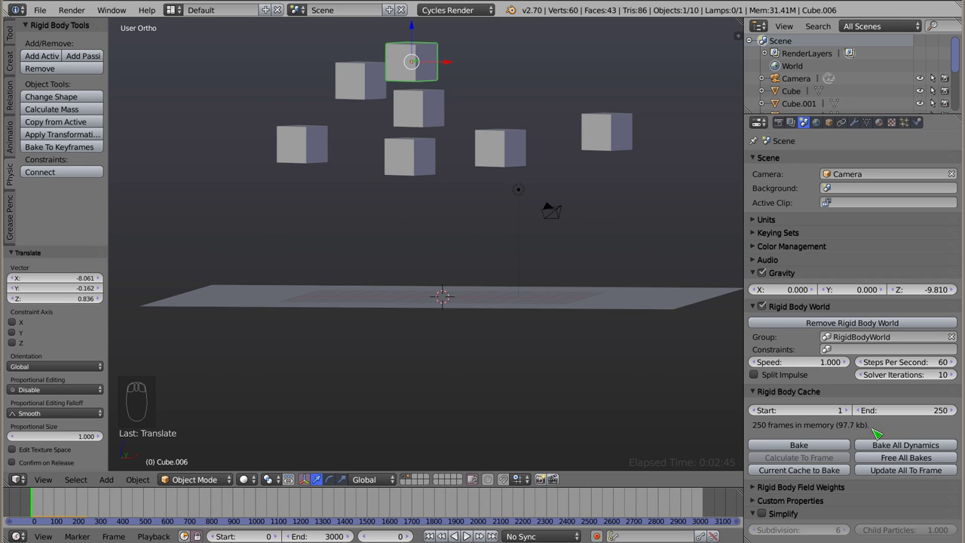
{"action": "left_click_drag", "start_coordinate": [899, 412], "coordinate": [903, 421]}
{"action": "key", "text": "0"}
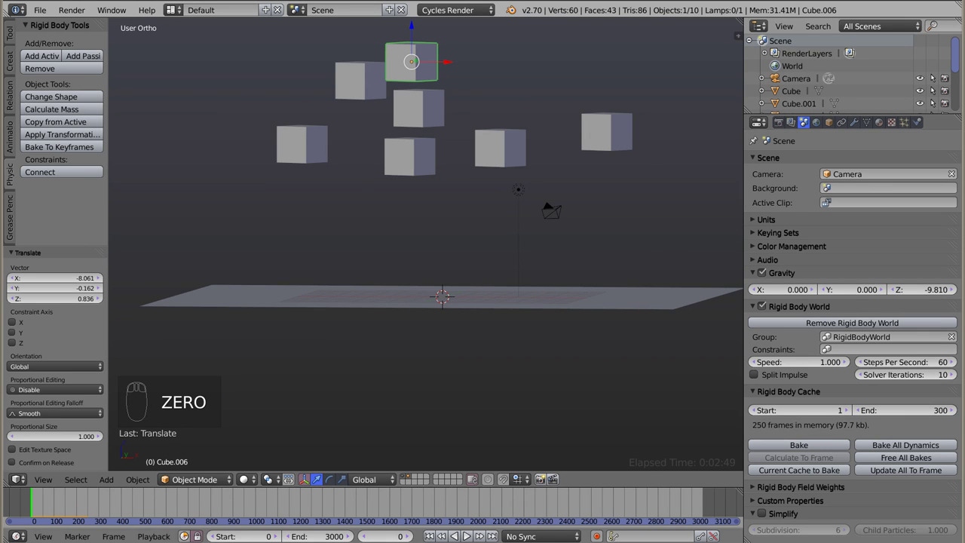
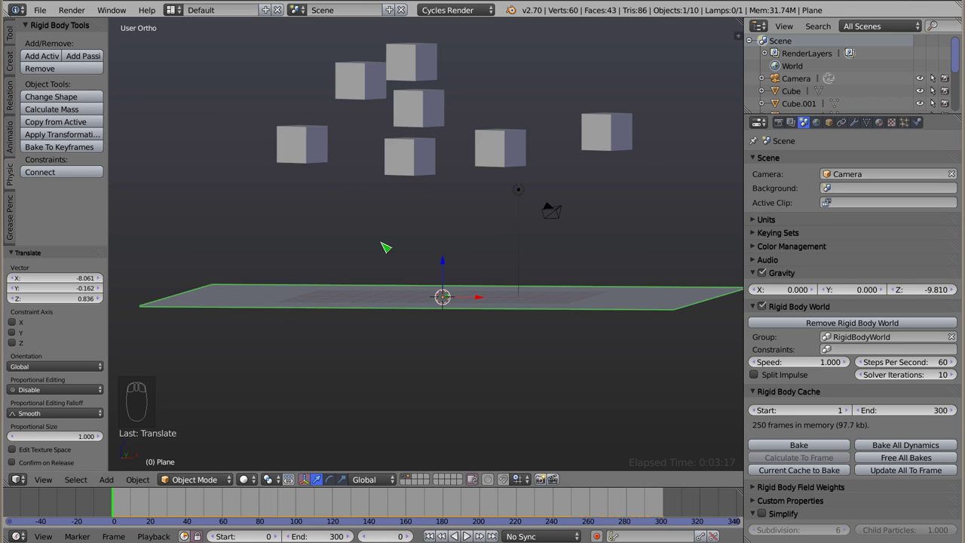
- Play the falling-cubes simulation, stop it, and return to front view
{"action": "right_click", "coordinate": [324, 137]}
{"action": "key", "text": "alt+a"}
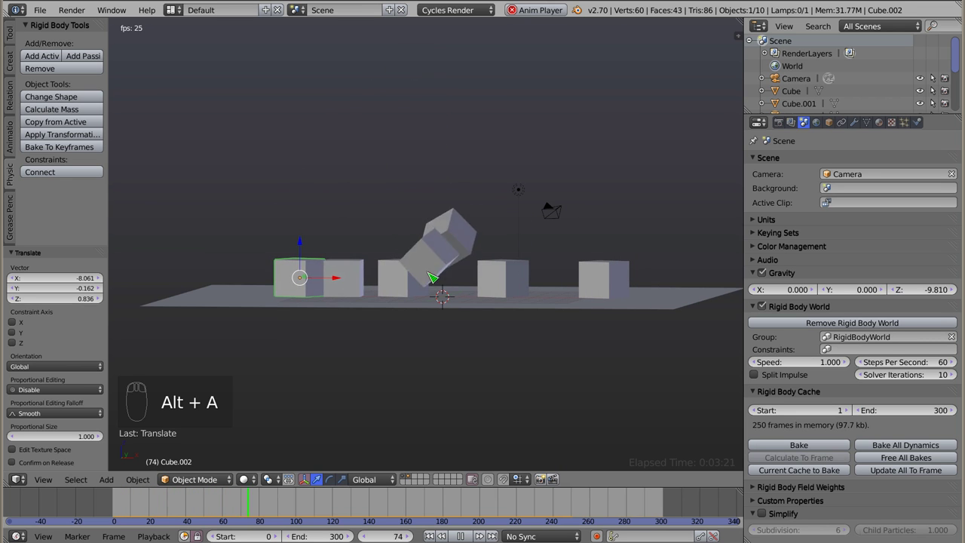
{"action": "key", "text": "Escape"}
{"action": "left_click_drag", "start_coordinate": [400, 245], "coordinate": [405, 259]}
{"action": "key", "text": "KP_1"}
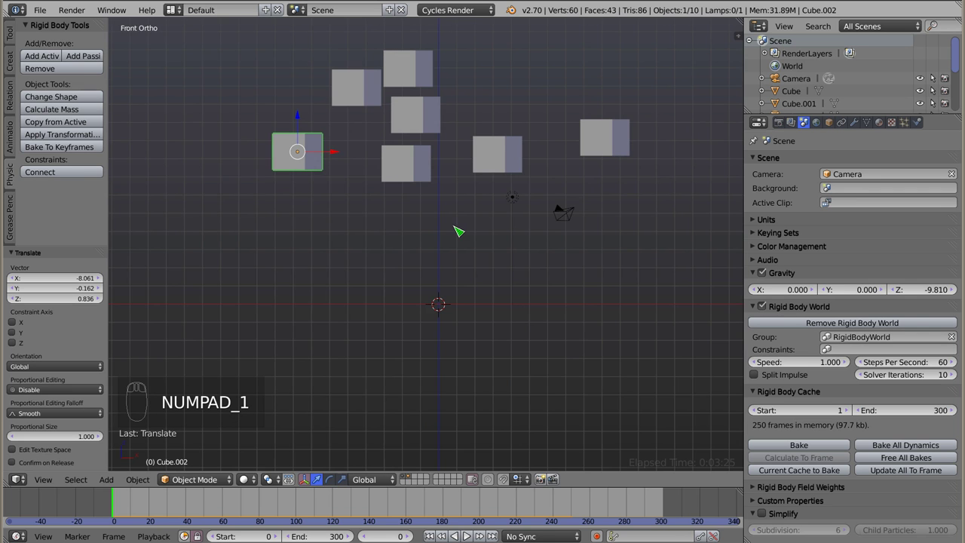
- Select the other six cubes and delete them, leaving one cube
{"action": "left_click_drag", "start_coordinate": [410, 211], "coordinate": [393, 106]}
{"action": "left_click_drag", "start_coordinate": [351, 91], "coordinate": [322, 120]}
{"action": "key", "text": "x"}
{"action": "left_click_drag", "start_coordinate": [350, 220], "coordinate": [322, 120]}
- Clear the remaining cube's rotation, select it and frame the view on it
{"action": "key", "text": "alt+r"}
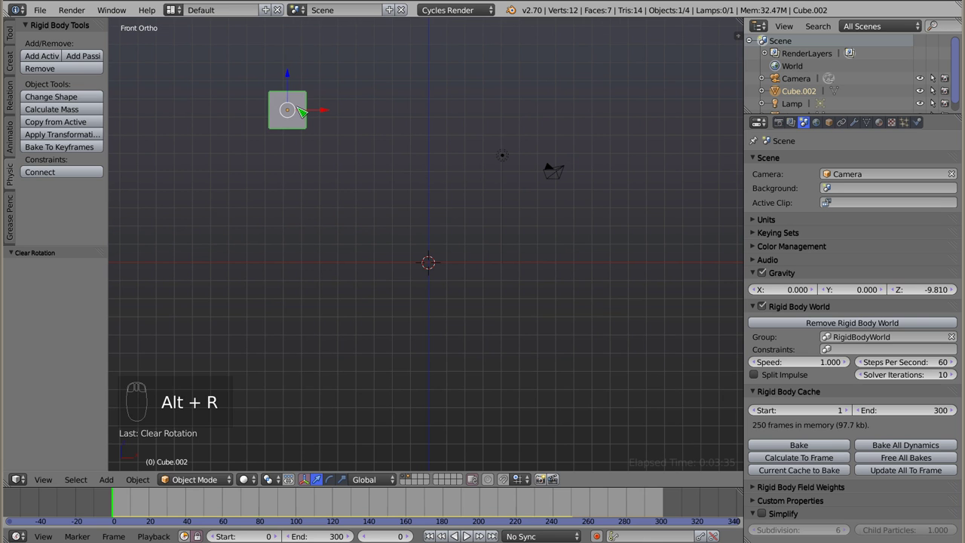
{"action": "key", "text": "z"}
{"action": "left_click_drag", "start_coordinate": [281, 105], "coordinate": [298, 121]}
{"action": "key", "text": "z"}
{"action": "right_click", "coordinate": [299, 121]}
{"action": "key", "text": "z"}
{"action": "key", "text": "z"}
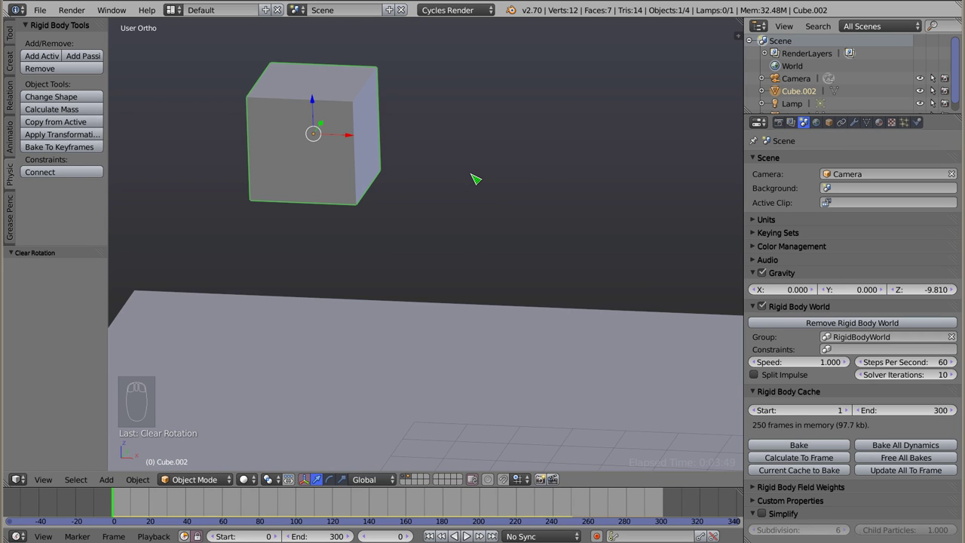
- Show the cube's Physics properties with its active rigid body and collision settings
{"action": "left_click_drag", "start_coordinate": [923, 127], "coordinate": [927, 123]}
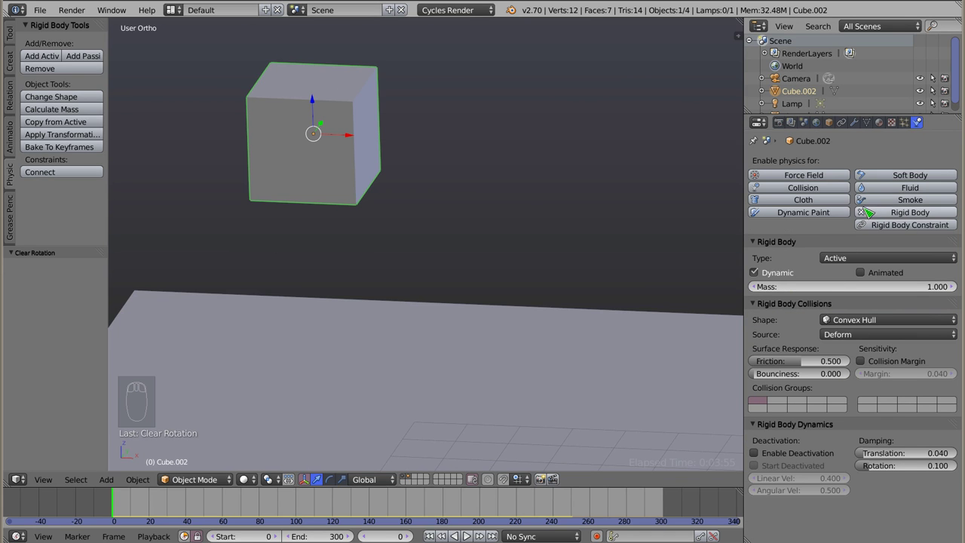
{"action": "left_click_drag", "start_coordinate": [870, 222], "coordinate": [252, 171]}
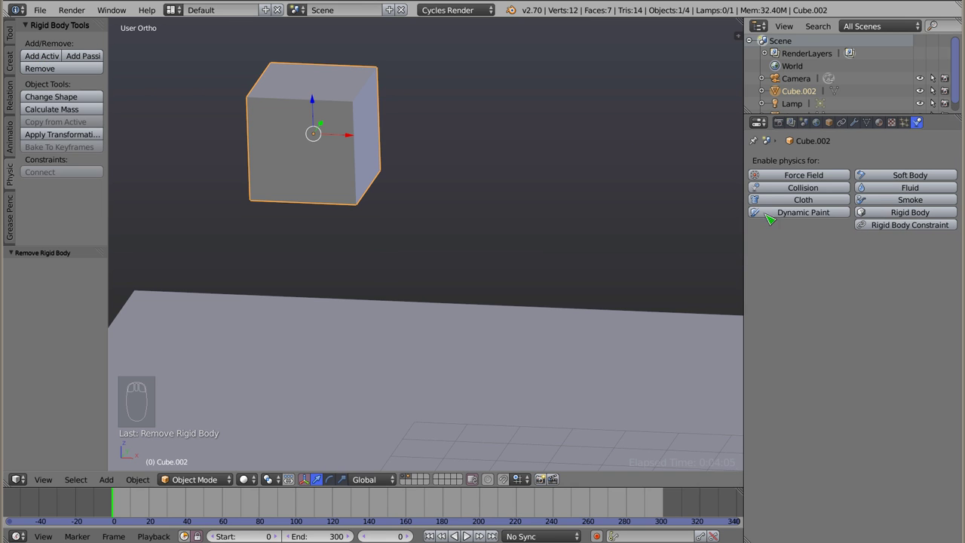
{"action": "left_click_drag", "start_coordinate": [867, 214], "coordinate": [734, 292]}
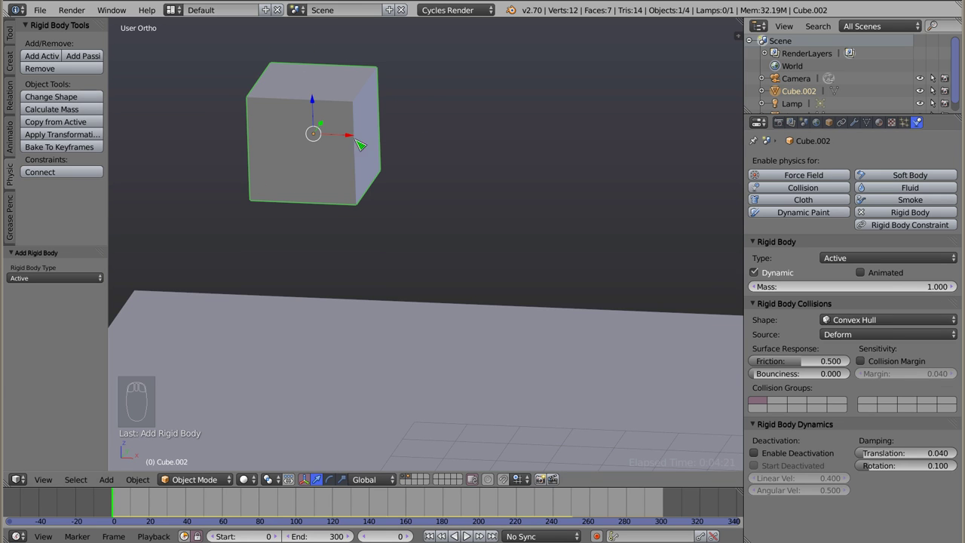
{"action": "left_click_drag", "start_coordinate": [899, 327], "coordinate": [850, 310]}
{"action": "key", "text": "z"}
{"action": "left_click_drag", "start_coordinate": [300, 113], "coordinate": [368, 98]}
{"action": "key", "text": "z"}
{"action": "right_click", "coordinate": [368, 97]}
{"action": "key", "text": "z"}
{"action": "middle_click", "coordinate": [332, 153]}
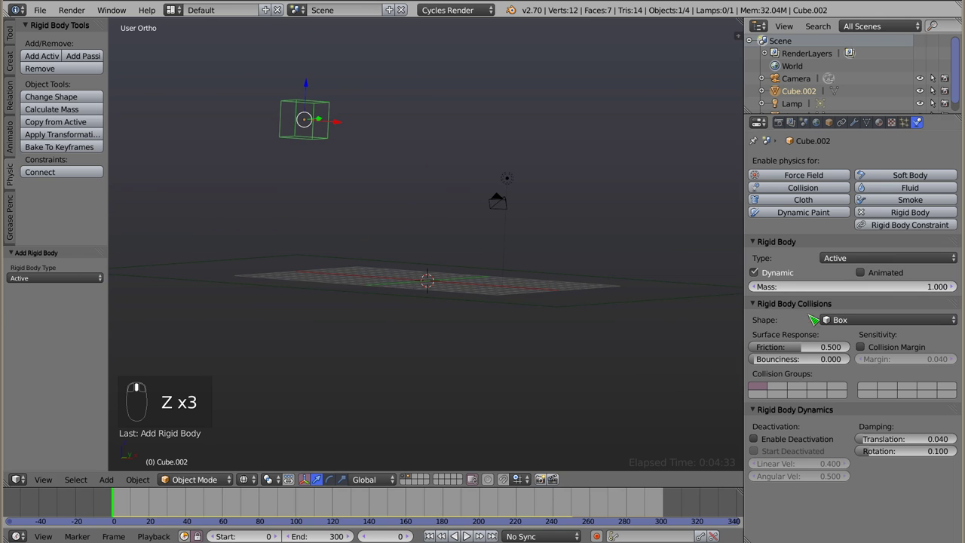
- Set the collision shape to Sphere, play the simulation, and duplicate the cube
{"action": "left_click_drag", "start_coordinate": [857, 332], "coordinate": [366, 144]}
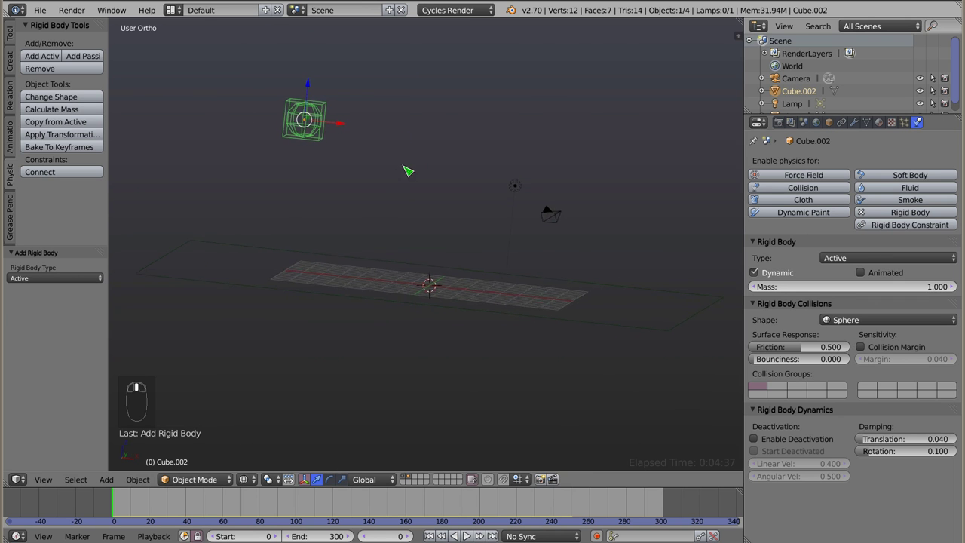
{"action": "key", "text": "KP_1"}
{"action": "key", "text": "alt+a"}
{"action": "key", "text": "Escape"}
{"action": "key", "text": "shift+d"}
- Play the fall of the two cubes, stop at the start and orbit to a perspective view
{"action": "key", "text": "alt+a"}
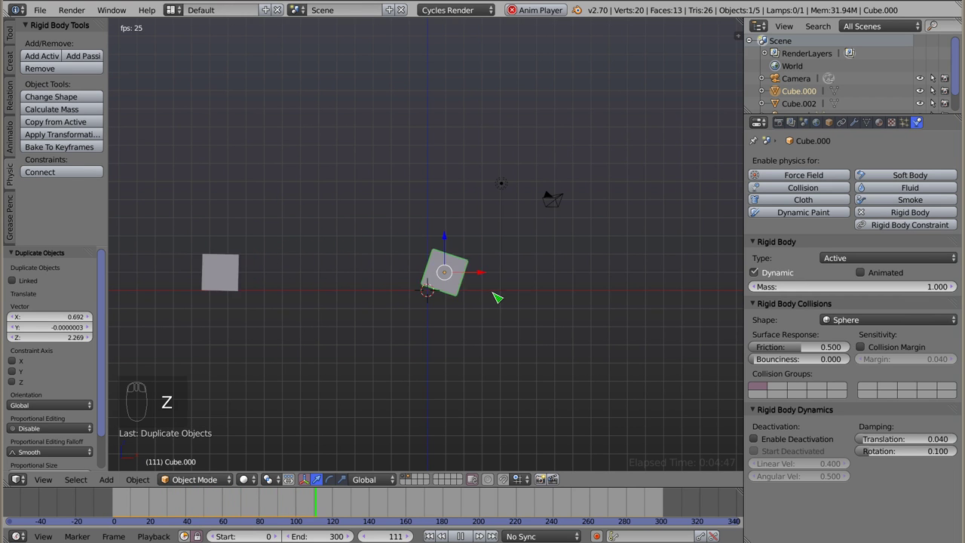
{"action": "key", "text": "z"}
{"action": "left_click_drag", "start_coordinate": [463, 331], "coordinate": [534, 292]}
{"action": "key", "text": "Escape"}
{"action": "left_click_drag", "start_coordinate": [419, 175], "coordinate": [372, 188]}
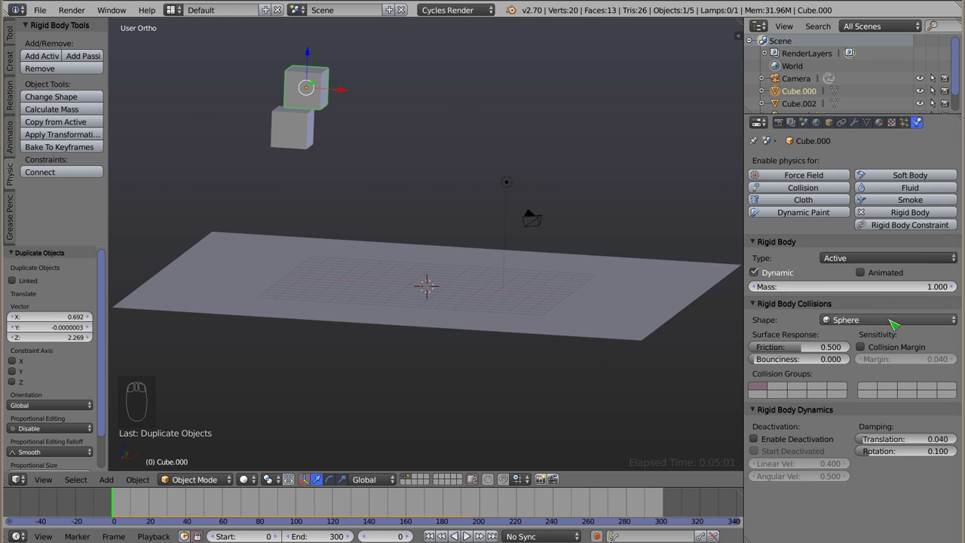
- Select the upper duplicate cube for deletion
{"action": "right_click", "coordinate": [328, 97]}
{"action": "left_click_drag", "start_coordinate": [328, 96], "coordinate": [465, 164]}
- Delete the duplicate cube, add a Suzanne monkey beside the cube and test-play its fall
{"action": "key", "text": "x"}
{"action": "key", "text": "shift+a"}
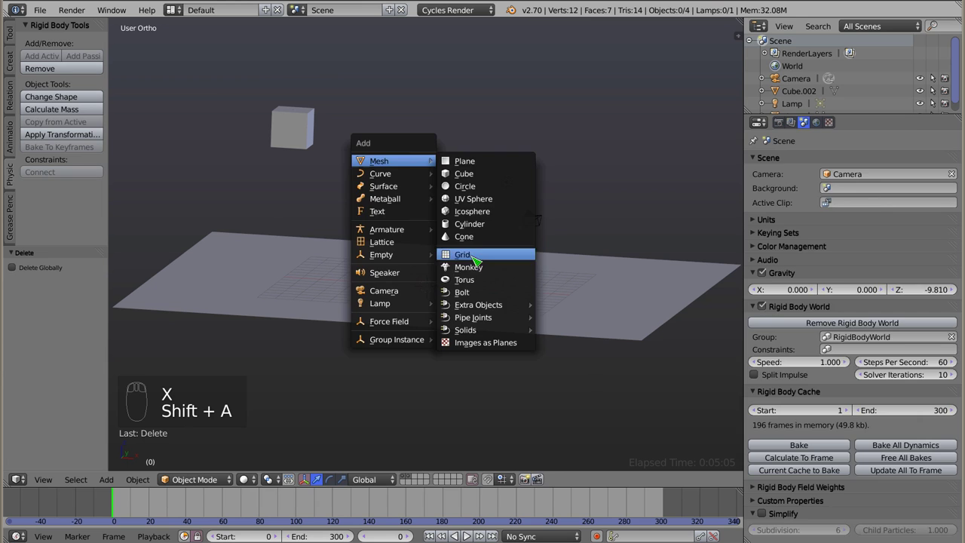
{"action": "left_click_drag", "start_coordinate": [438, 245], "coordinate": [373, 113]}
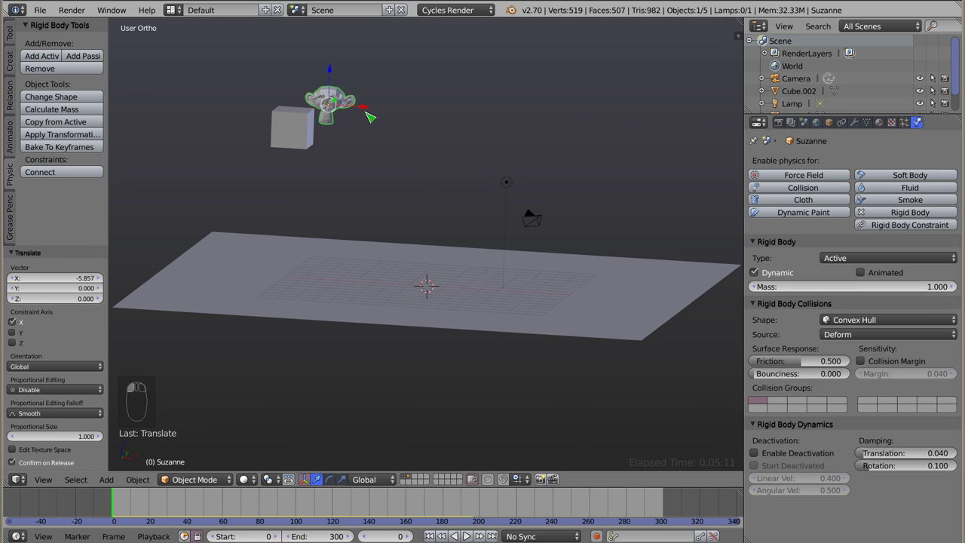
{"action": "left_click_drag", "start_coordinate": [509, 212], "coordinate": [428, 188]}
{"action": "key", "text": "alt+a"}
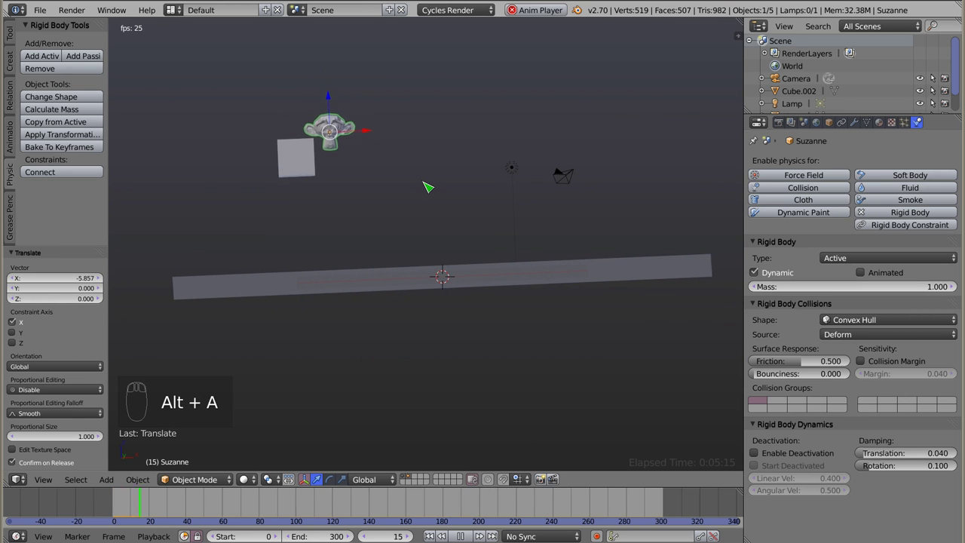
{"action": "key", "text": "Escape"}
- From front view, reposition Suzanne above the cube and replay the fall several times
{"action": "key", "text": "KP_1"}
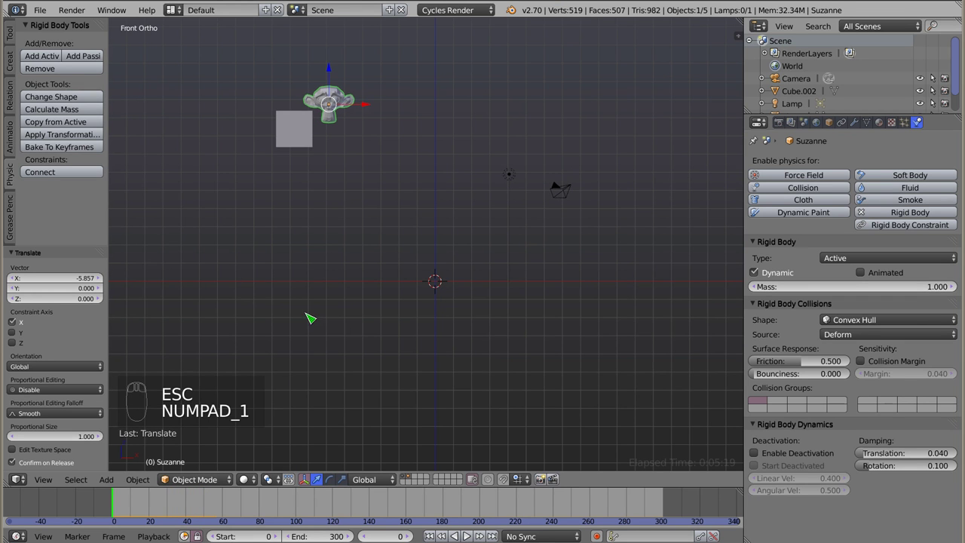
{"action": "left_click_drag", "start_coordinate": [301, 138], "coordinate": [342, 272]}
{"action": "key", "text": "g"}
{"action": "left_click_drag", "start_coordinate": [336, 279], "coordinate": [472, 198]}
{"action": "key", "text": "alt+a"}
{"action": "key", "text": "Escape"}
{"action": "left_click_drag", "start_coordinate": [452, 138], "coordinate": [843, 324]}
{"action": "left_click_drag", "start_coordinate": [843, 325], "coordinate": [459, 132]}
{"action": "key", "text": "alt+a"}
{"action": "key", "text": "Escape"}
{"action": "key", "text": "alt+a"}
{"action": "key", "text": "Escape"}
- Nudge Suzanne again and replay the convex-hull fall repeatedly to check the result
{"action": "right_click", "coordinate": [488, 129]}
{"action": "key", "text": "g"}
{"action": "key", "text": "alt+a"}
{"action": "key", "text": "Escape"}
{"action": "key", "text": "alt+a"}
{"action": "key", "text": "Escape"}
{"action": "key", "text": "alt+a"}
{"action": "key", "text": "Escape"}
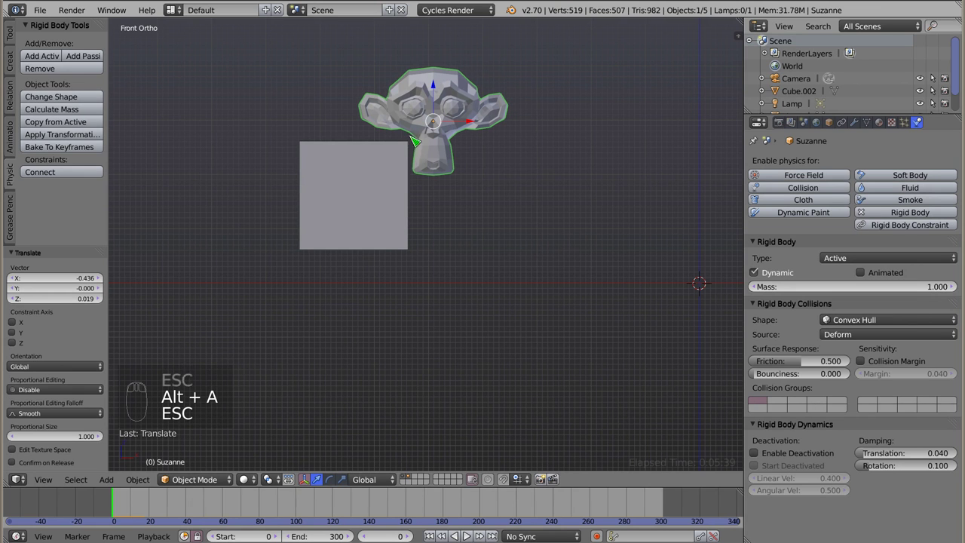
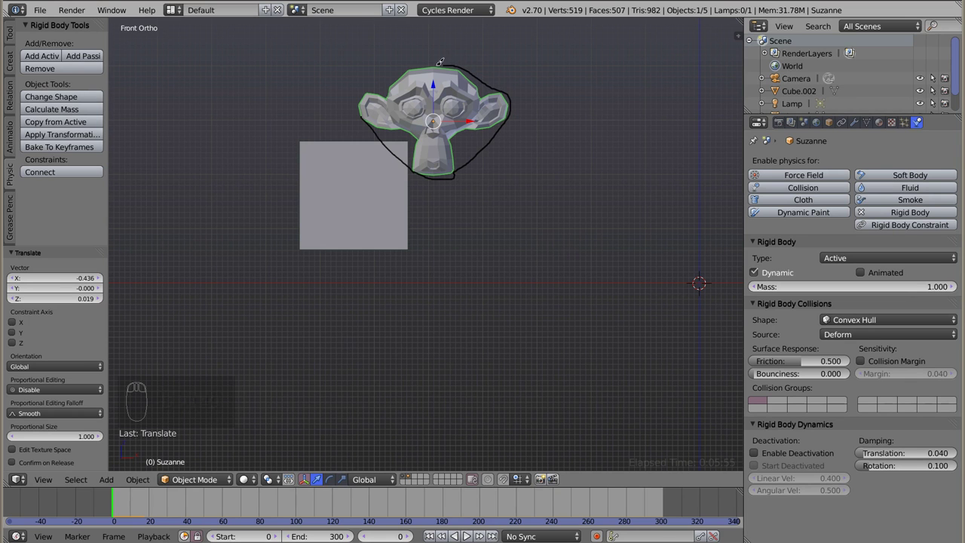
- Sketch a grease-pencil outline of Suzanne's convex hull and bring up the add-mesh list
{"action": "key", "text": "d"}
{"action": "key", "text": "d"}
{"action": "key", "text": "d"}
{"action": "key", "text": "shift+a"}
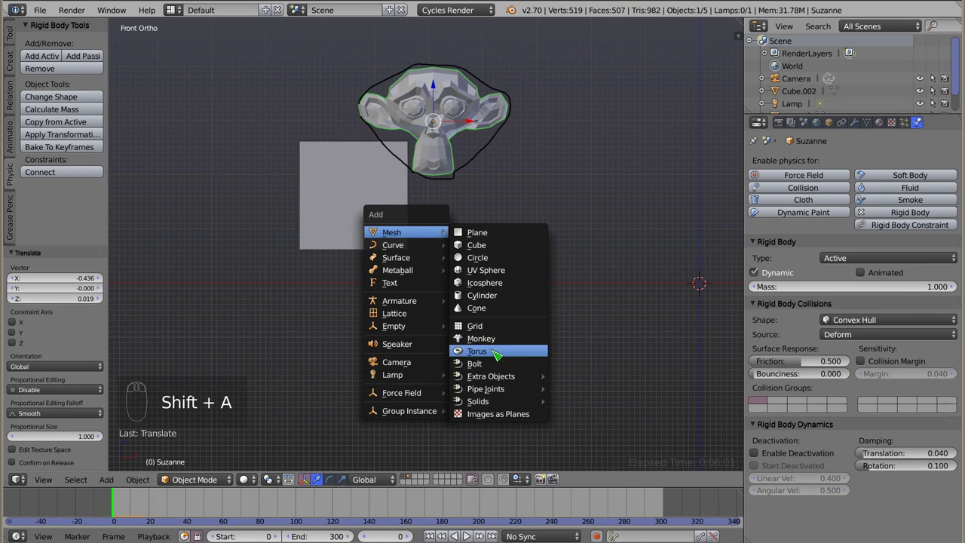
- Add a torus, move it beside Suzanne and tilt it
{"action": "key", "text": "g"}
{"action": "key", "text": "g"}
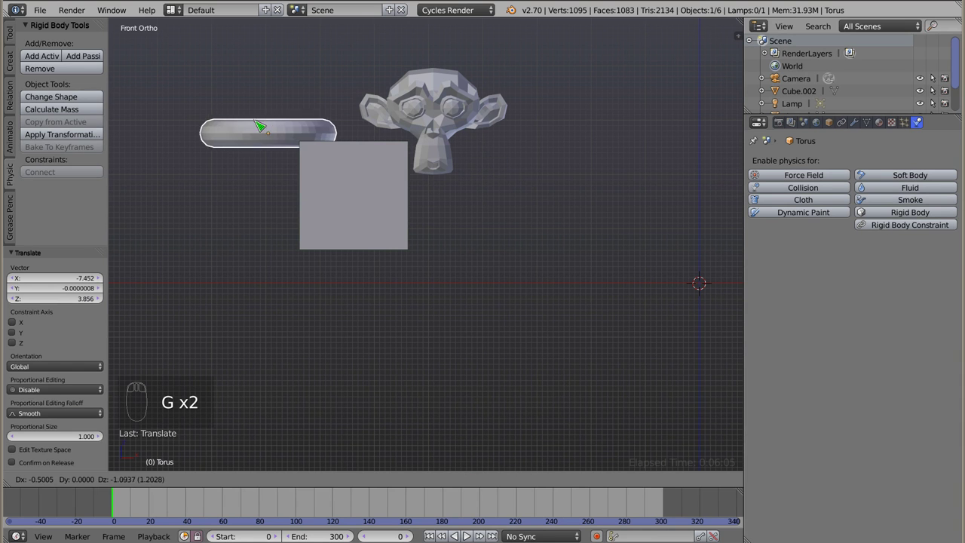
{"action": "key", "text": "g"}
{"action": "key", "text": "r"}
{"action": "key", "text": "r"}
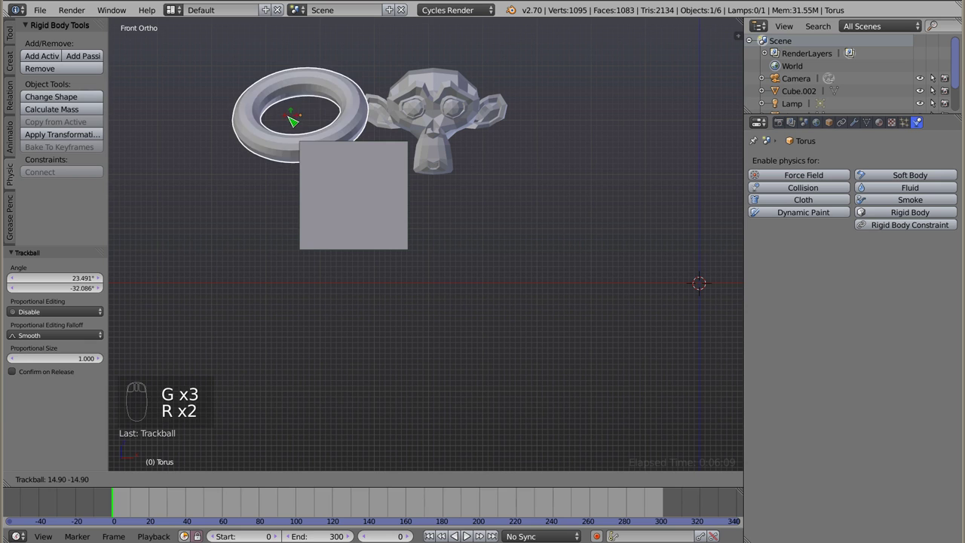
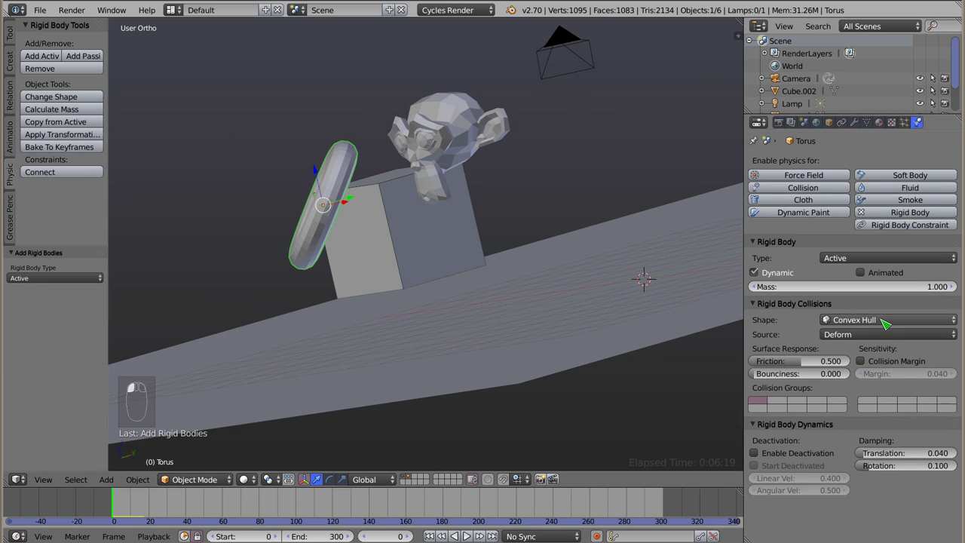
- Play the torus falling, then switch its rigid body collision shape to Mesh
{"action": "key", "text": "alt+a"}
{"action": "key", "text": "Escape"}
{"action": "key", "text": "alt+a"}
{"action": "key", "text": "Escape"}
{"action": "left_click_drag", "start_coordinate": [387, 210], "coordinate": [372, 219]}
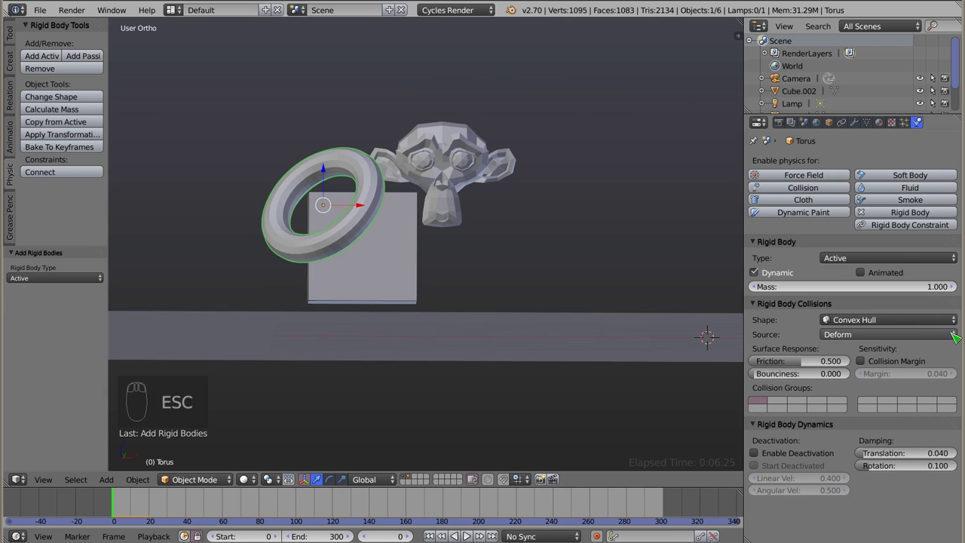
{"action": "left_click_drag", "start_coordinate": [906, 323], "coordinate": [869, 241]}
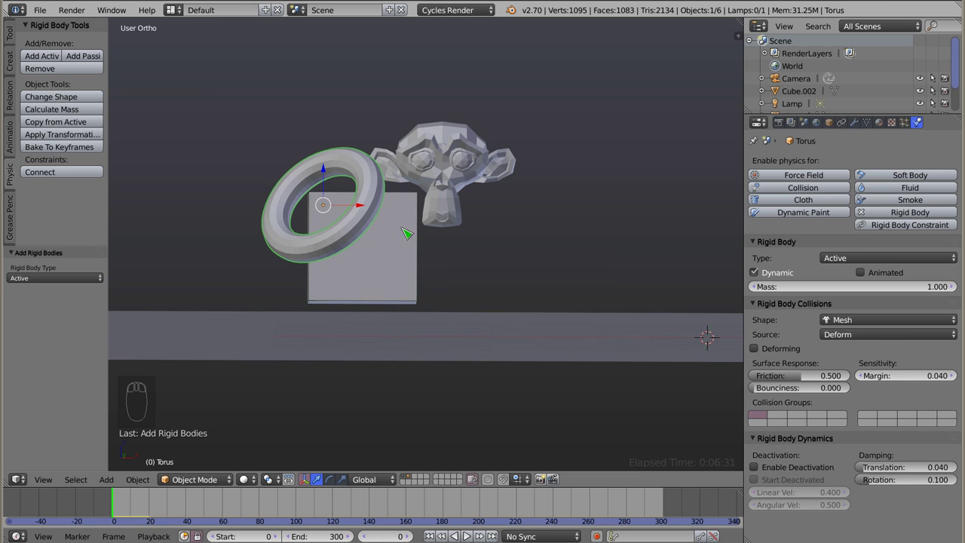
- Set Suzanne's collision shape to Mesh too and replay the fall, ending back at frame 0
{"action": "key", "text": "alt+a"}
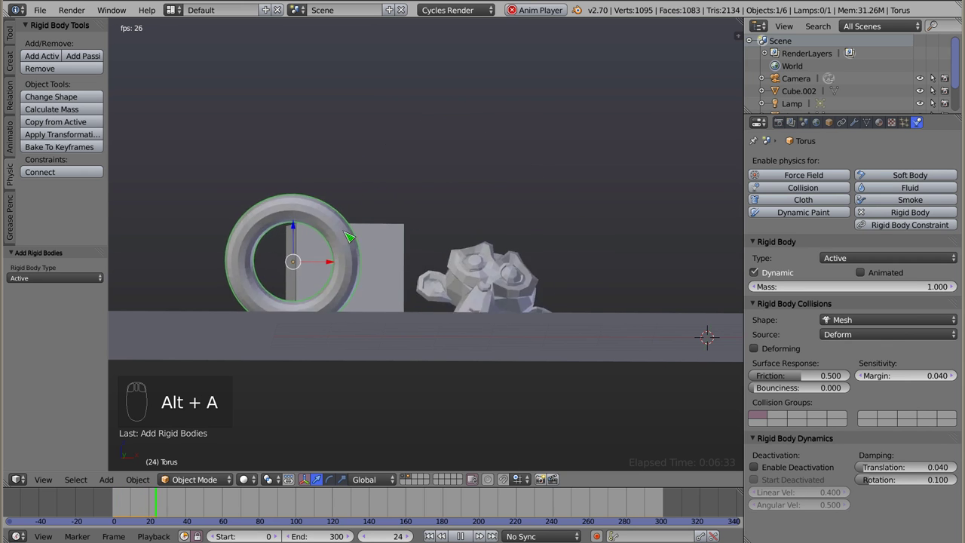
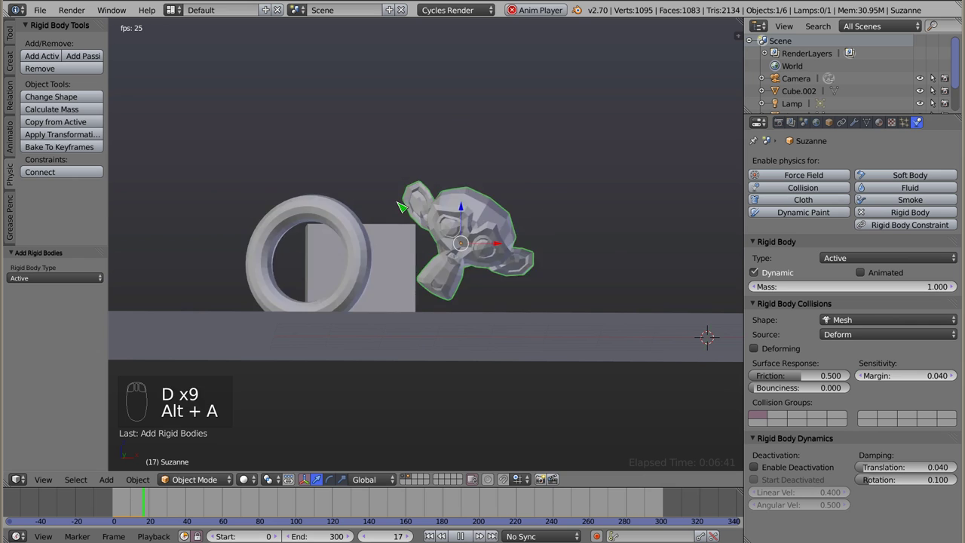
{"action": "key", "text": "Escape"}
{"action": "key", "text": "alt+a"}
{"action": "key", "text": "Escape"}
{"action": "left_click_drag", "start_coordinate": [404, 251], "coordinate": [367, 284]}
{"action": "key", "text": "alt+a"}
{"action": "key", "text": "Escape"}
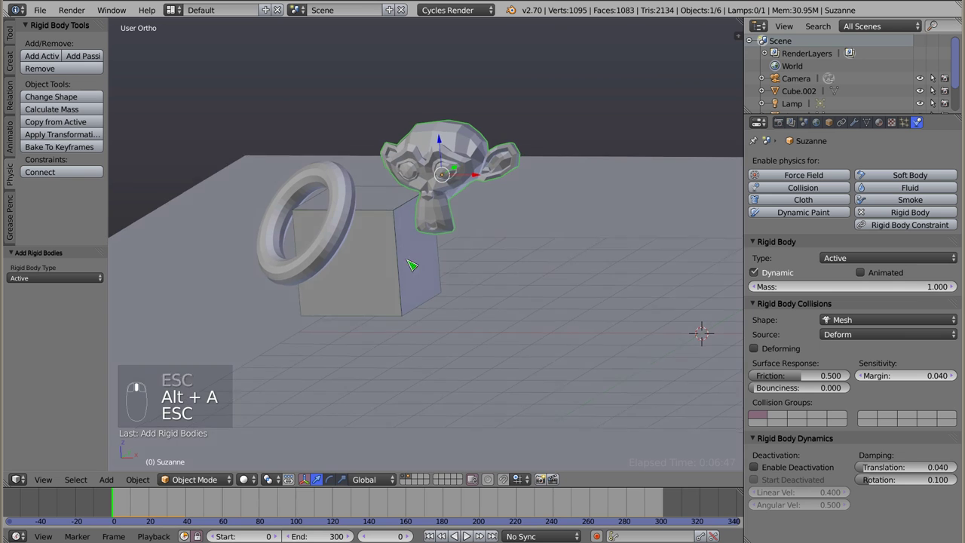
- Delete the cube and Suzanne, leaving only the torus above the plane
{"action": "middle_click", "coordinate": [361, 181]}
{"action": "key", "text": "g"}
{"action": "right_click", "coordinate": [583, 147]}
{"action": "key", "text": "r"}
{"action": "key", "text": "alt+r"}
{"action": "middle_click", "coordinate": [588, 304]}
{"action": "left_click_drag", "start_coordinate": [456, 157], "coordinate": [497, 162]}
{"action": "key", "text": "x"}
{"action": "key", "text": "x"}
- Duplicate the torus and rotate the copy upright so the two rings interlock
{"action": "key", "text": "shift+d"}
{"action": "key", "text": "r"}
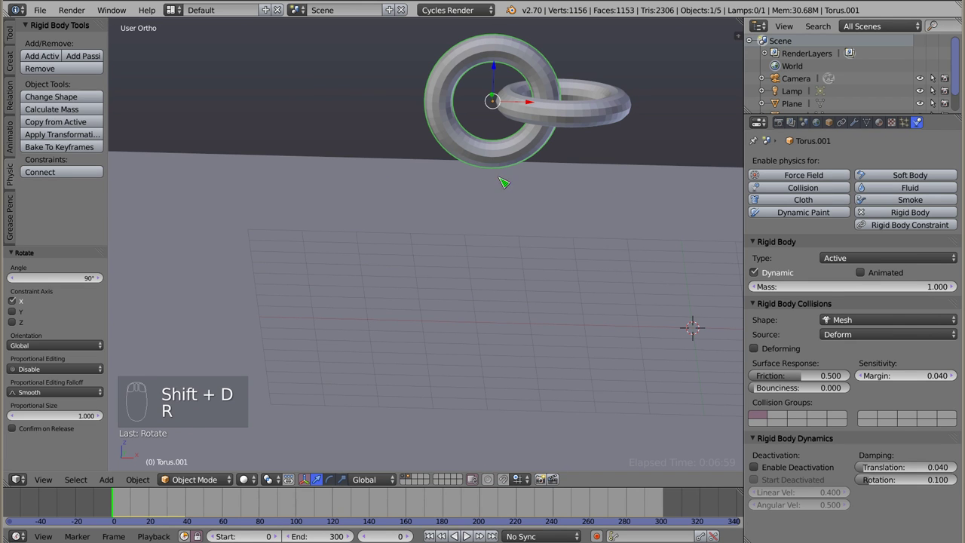
{"action": "right_click", "coordinate": [601, 134]}
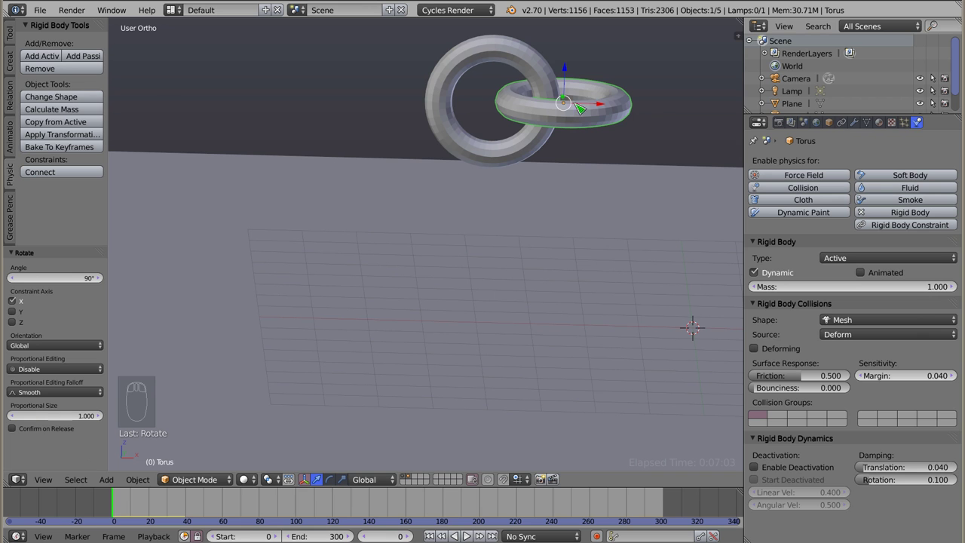
{"action": "left_click_drag", "start_coordinate": [87, 63], "coordinate": [442, 248]}
{"action": "middle_click", "coordinate": [443, 249]}
{"action": "left_click_drag", "start_coordinate": [437, 267], "coordinate": [624, 187]}
- Make the ground plane passive, play the chain, then duplicate the upright torus for a third link
{"action": "key", "text": "alt+a"}
{"action": "right_click", "coordinate": [625, 187]}
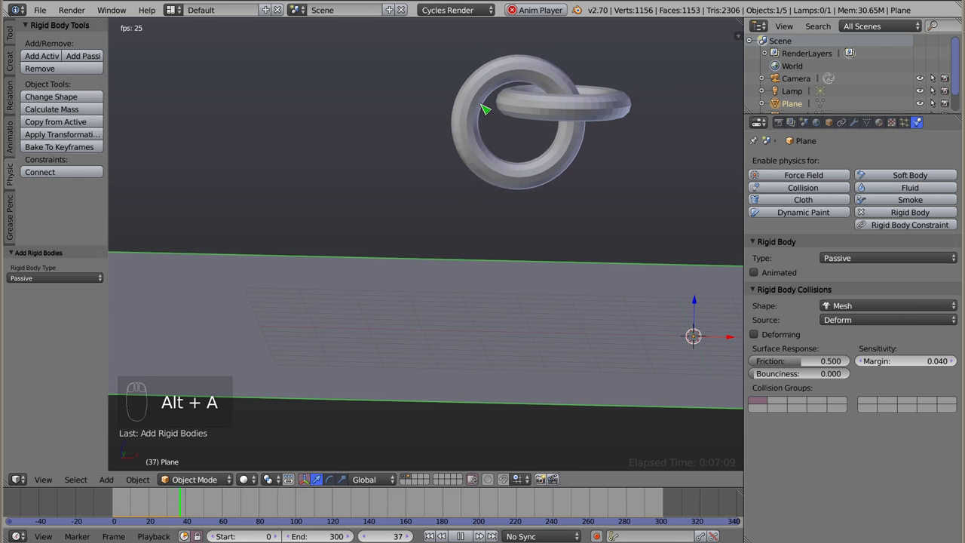
{"action": "key", "text": "Escape"}
{"action": "right_click", "coordinate": [460, 151]}
{"action": "key", "text": "shift+d"}
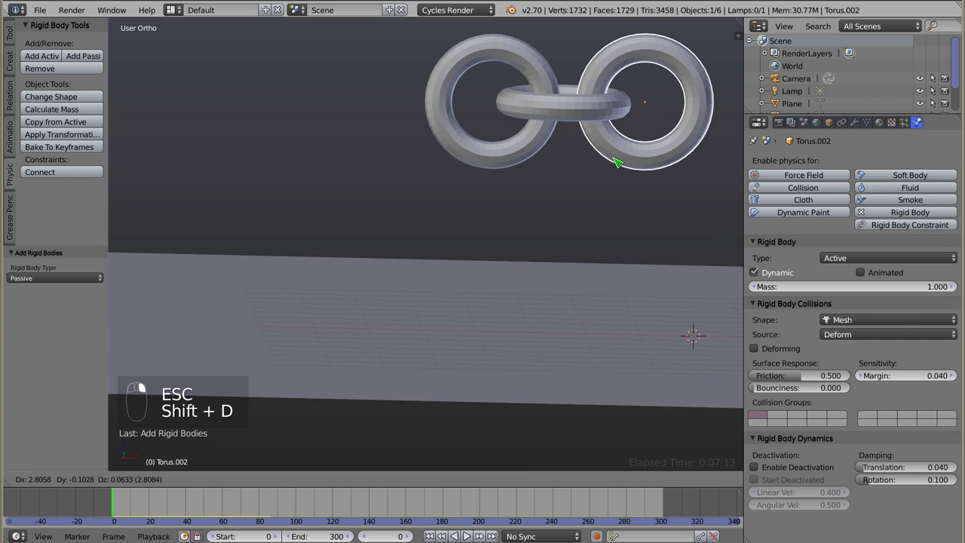
- Place the third ring at the chain's end and switch to top wireframe view
{"action": "key", "text": "alt+a"}
{"action": "left_click_drag", "start_coordinate": [541, 190], "coordinate": [446, 226]}
{"action": "key", "text": "Escape"}
{"action": "key", "text": "KP_7"}
{"action": "key", "text": "x"}
{"action": "key", "text": "z"}
{"action": "key", "text": "g"}
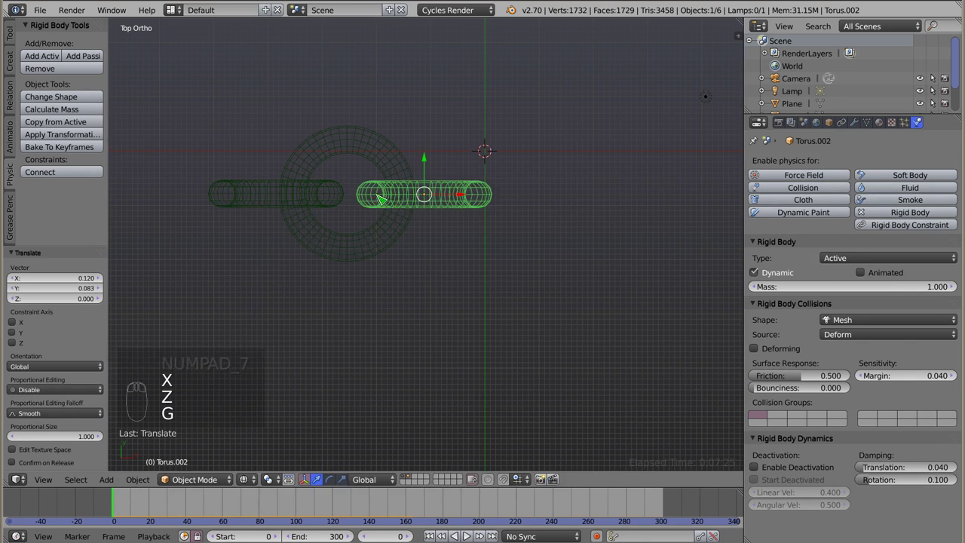
- Duplicate and rotate two more rings into the chain to reach five interlinked tori
{"action": "right_click", "coordinate": [317, 193]}
{"action": "key", "text": "shift+d"}
{"action": "key", "text": "r"}
{"action": "key", "text": "g"}
{"action": "key", "text": "shift+d"}
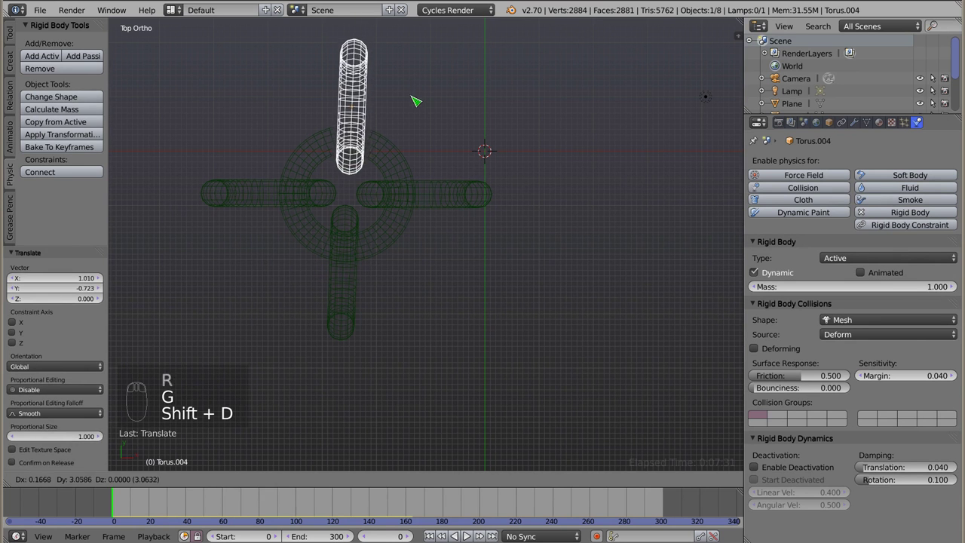
{"action": "key", "text": "a"}
{"action": "left_click_drag", "start_coordinate": [356, 210], "coordinate": [405, 210]}
{"action": "key", "text": "z"}
- Play the simulation with the five-link chain tumbling toward the floor
{"action": "key", "text": "alt+a"}
{"action": "middle_click", "coordinate": [344, 164]}
{"action": "middle_click", "coordinate": [358, 198]}
{"action": "middle_click", "coordinate": [398, 286]}
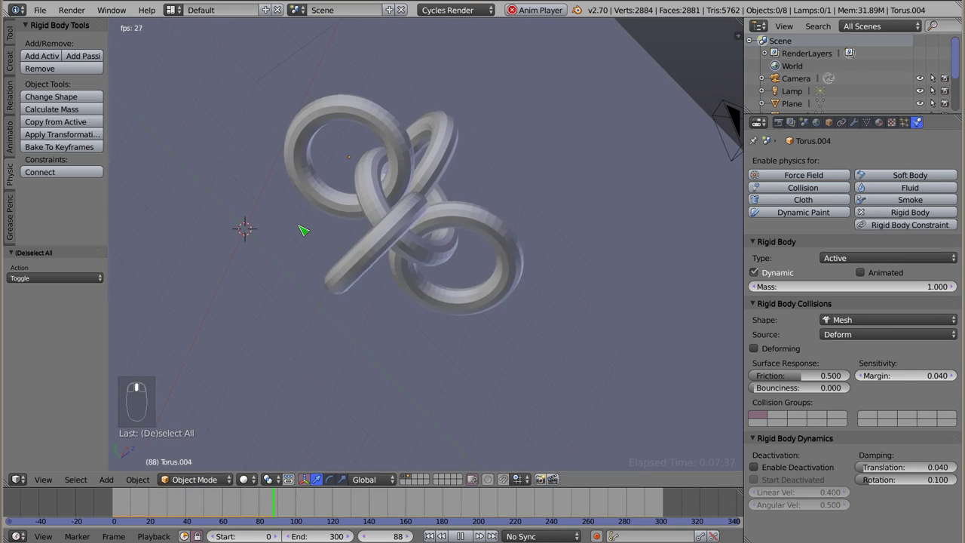
{"action": "left_click_drag", "start_coordinate": [460, 206], "coordinate": [188, 254]}
{"action": "left_click_drag", "start_coordinate": [397, 146], "coordinate": [455, 251]}
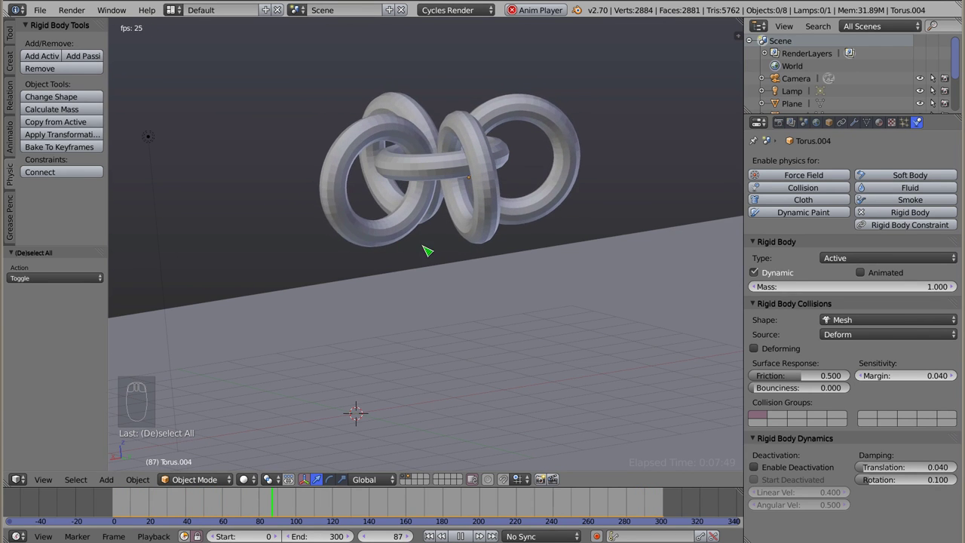
{"action": "left_click_drag", "start_coordinate": [417, 237], "coordinate": [387, 186]}
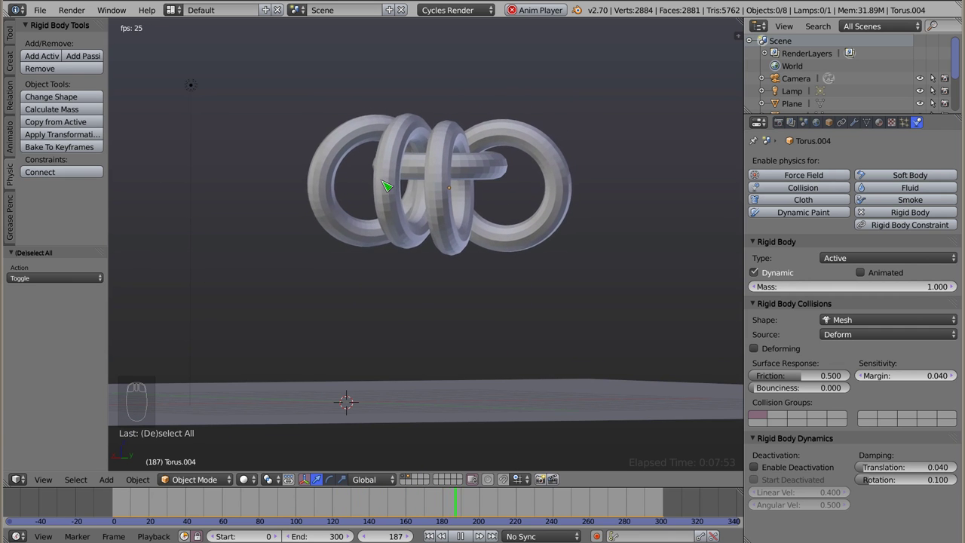